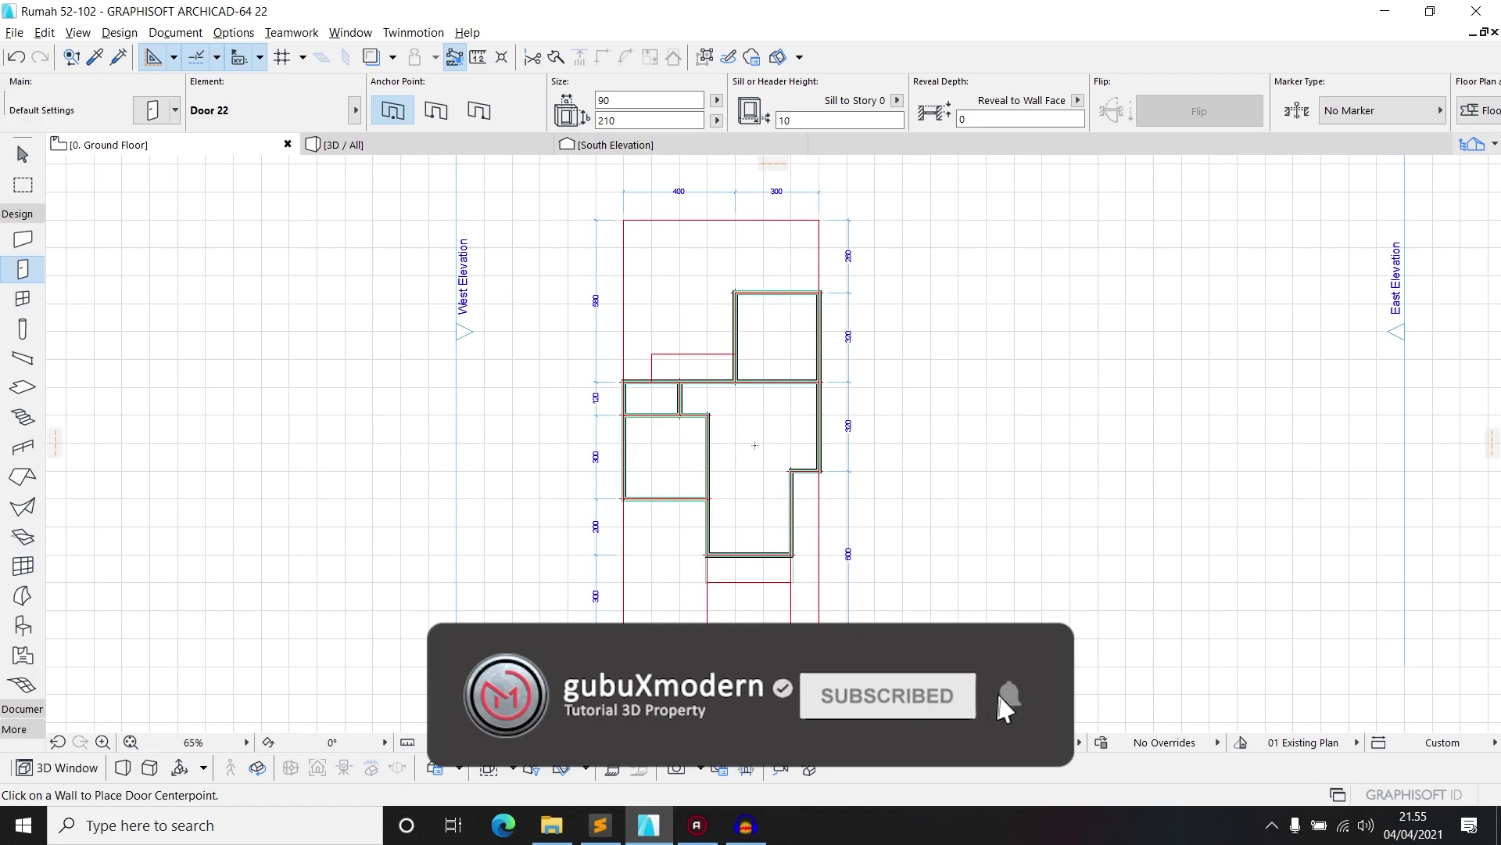
Zoom the Floor Plan from 65% to about 278% on the lower room and its walls
middle_click(1016, 706)
scroll(down, 3)
scroll(down, 3)
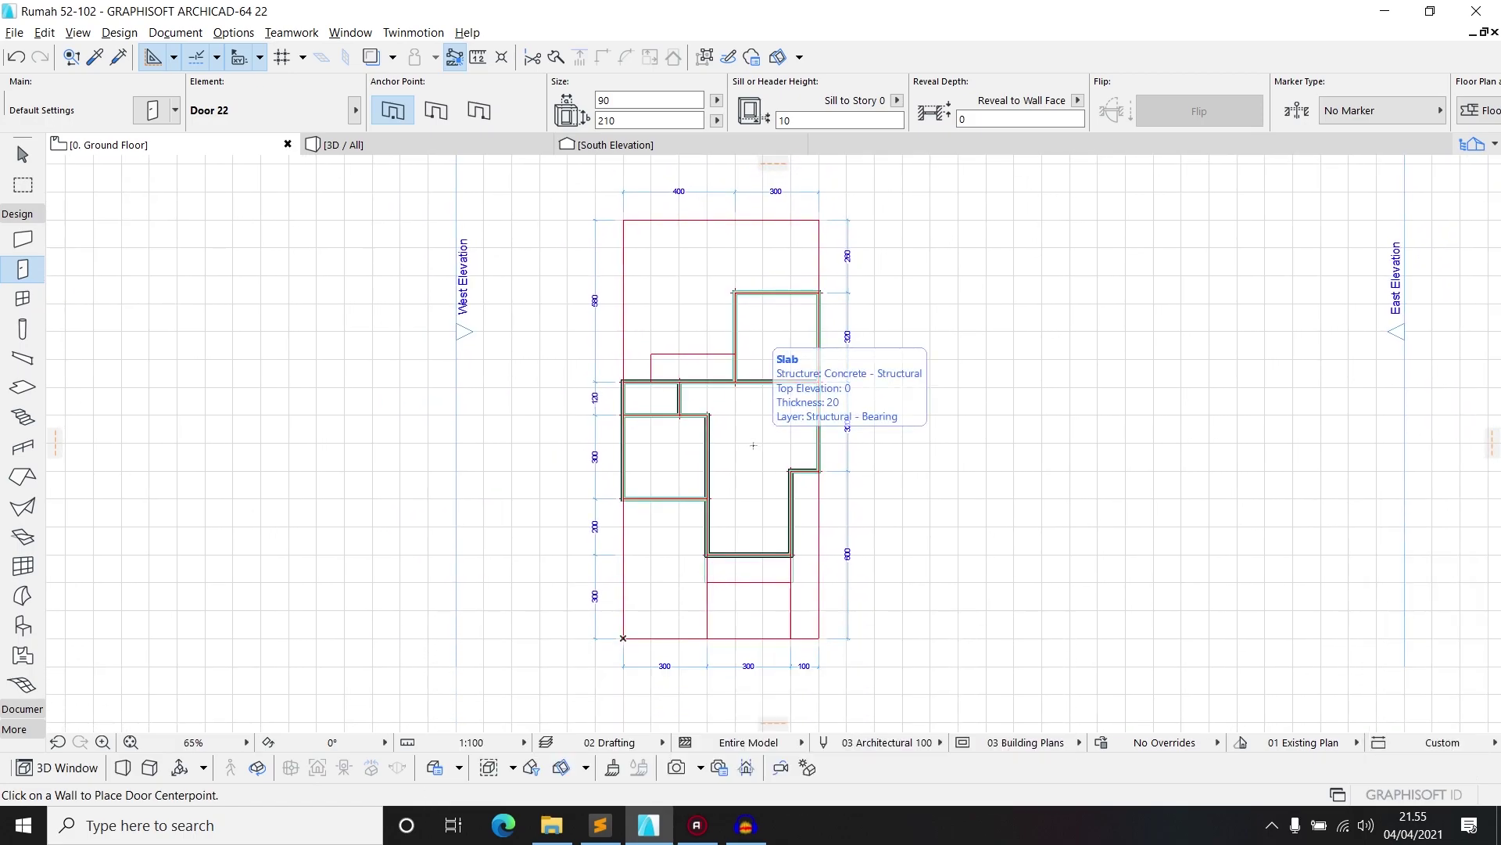
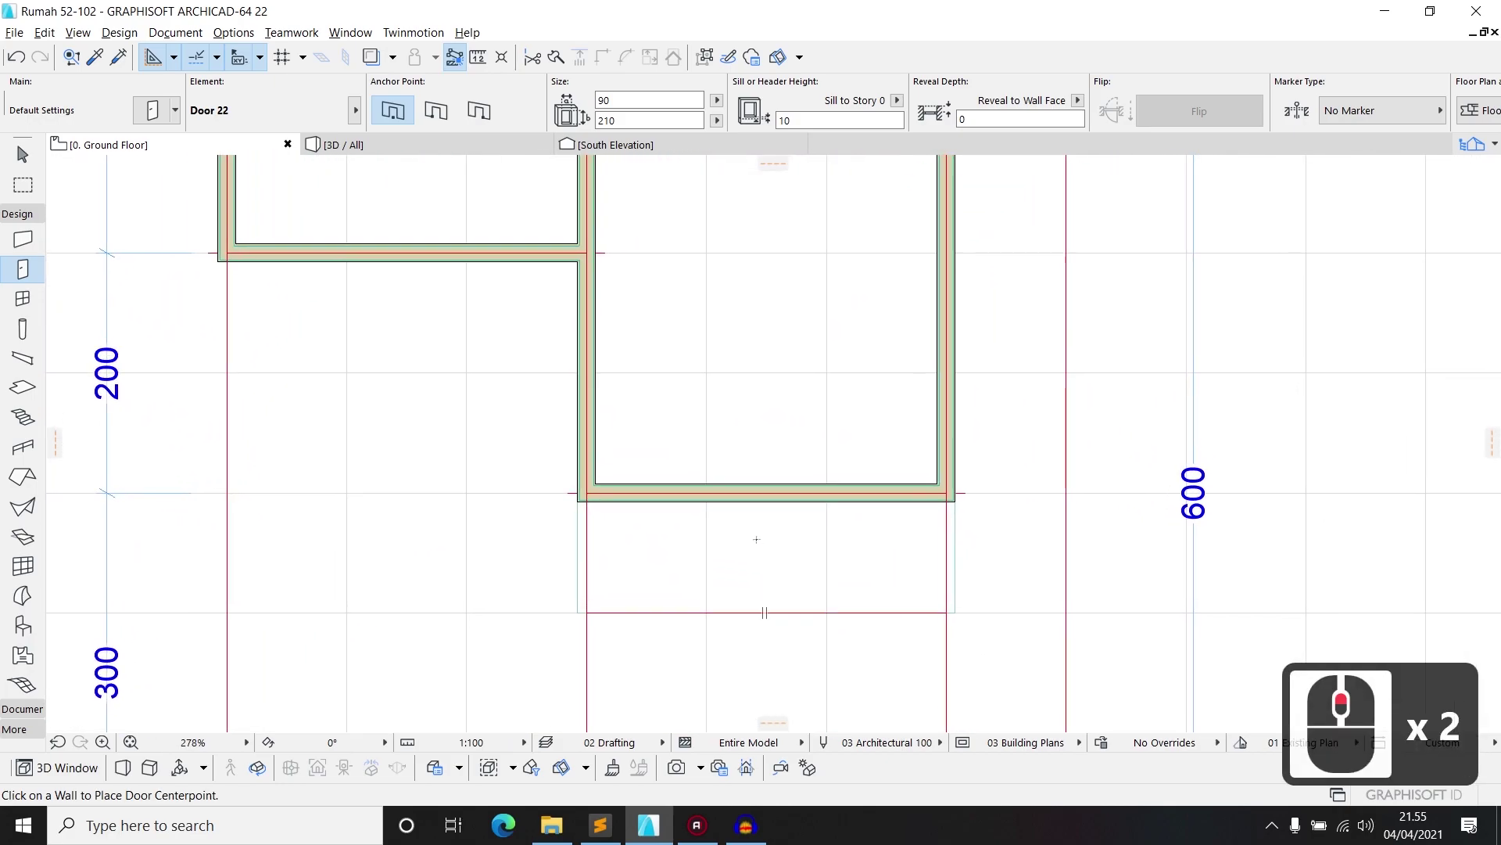
With the Door tool active, bring up Door Default Settings from the Info Box
middle_click(19, 153)
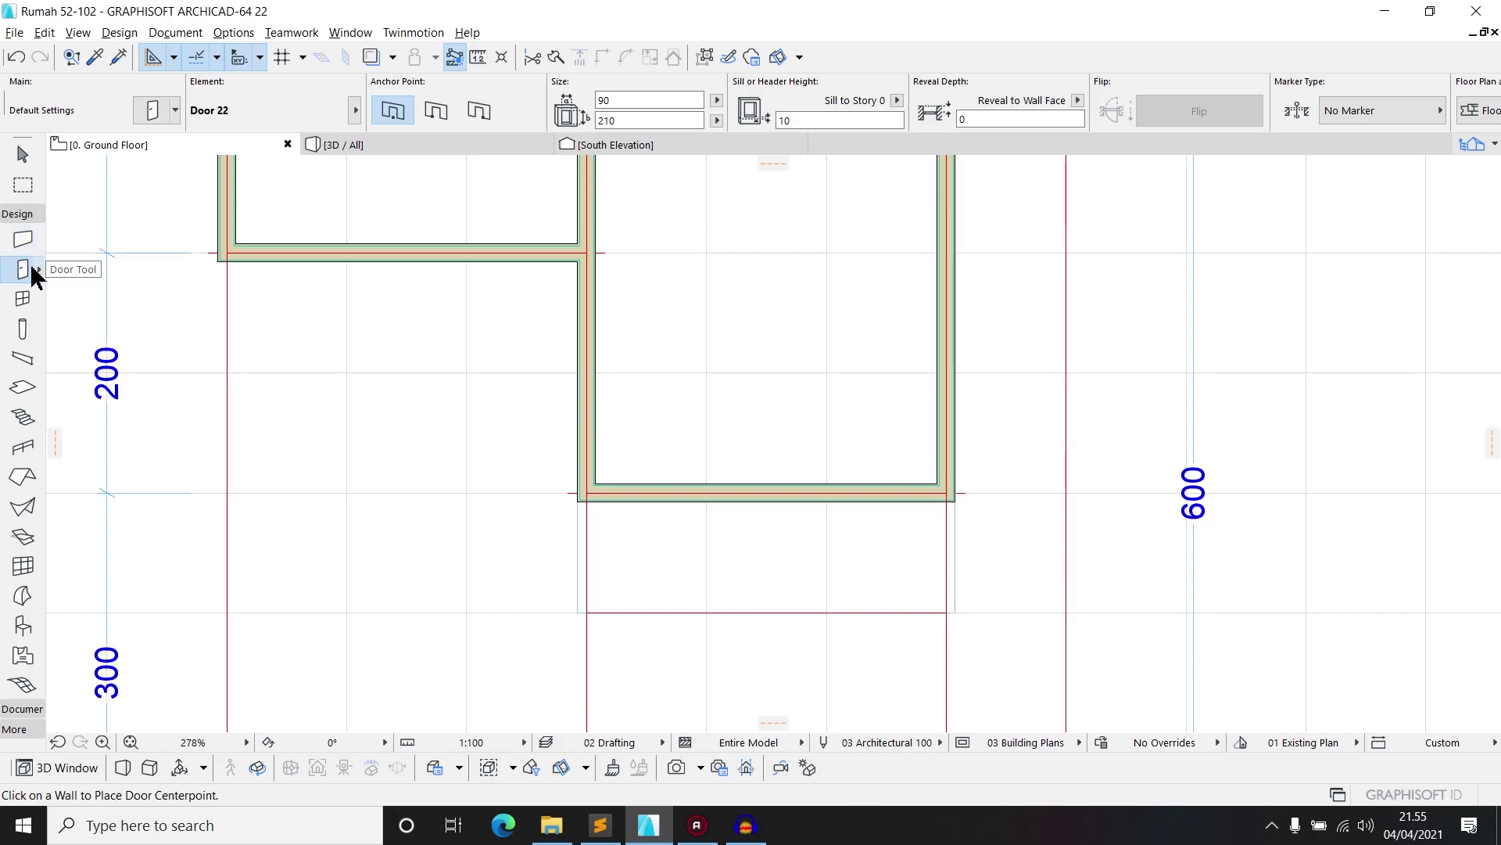
click(38, 276)
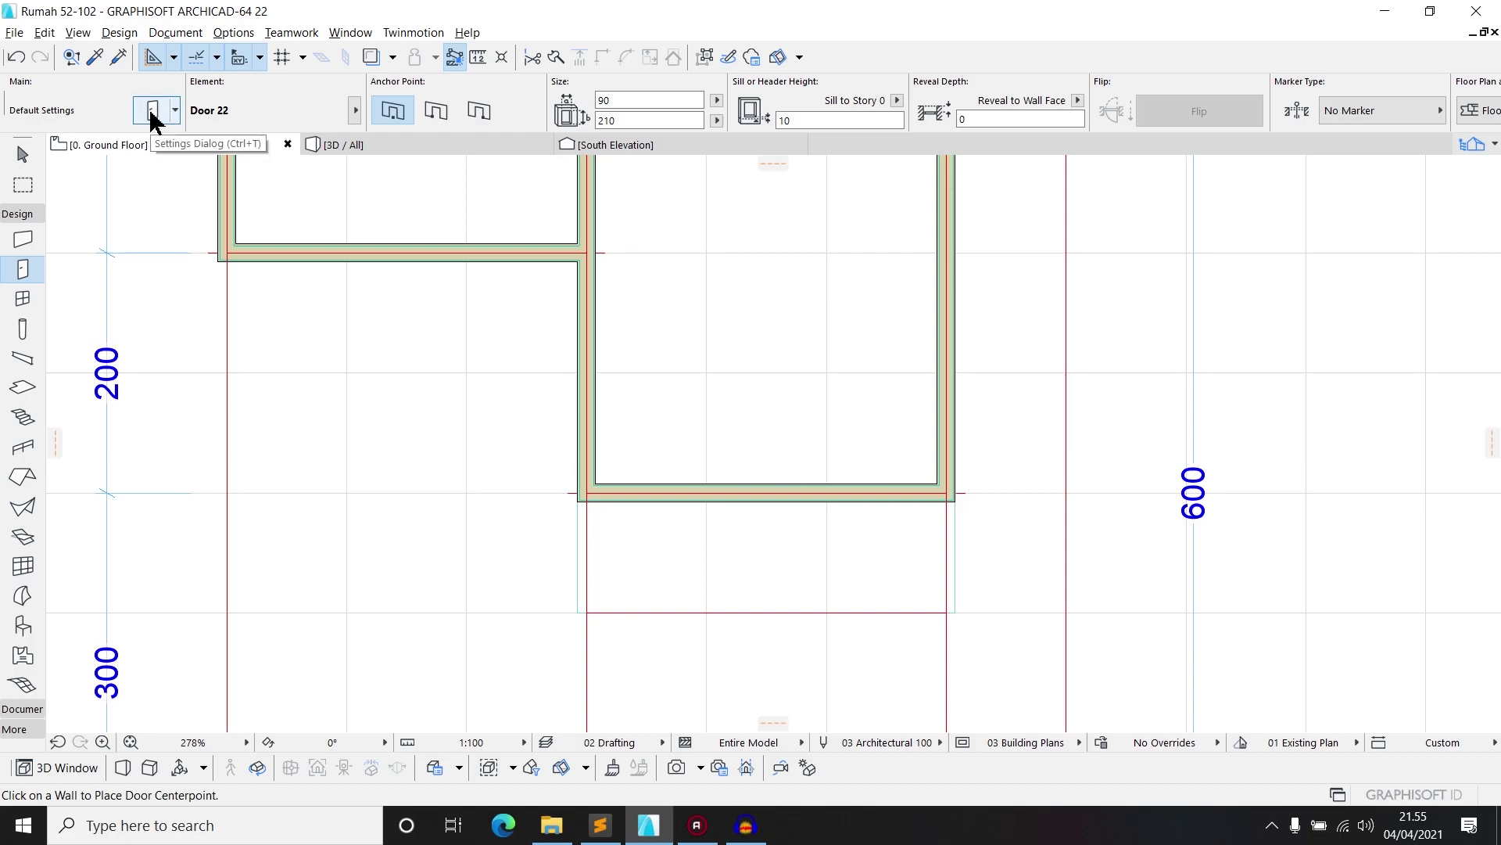
Enter Door Default Settings and browse through the 1.2 Doors 22 library folders
click(156, 122)
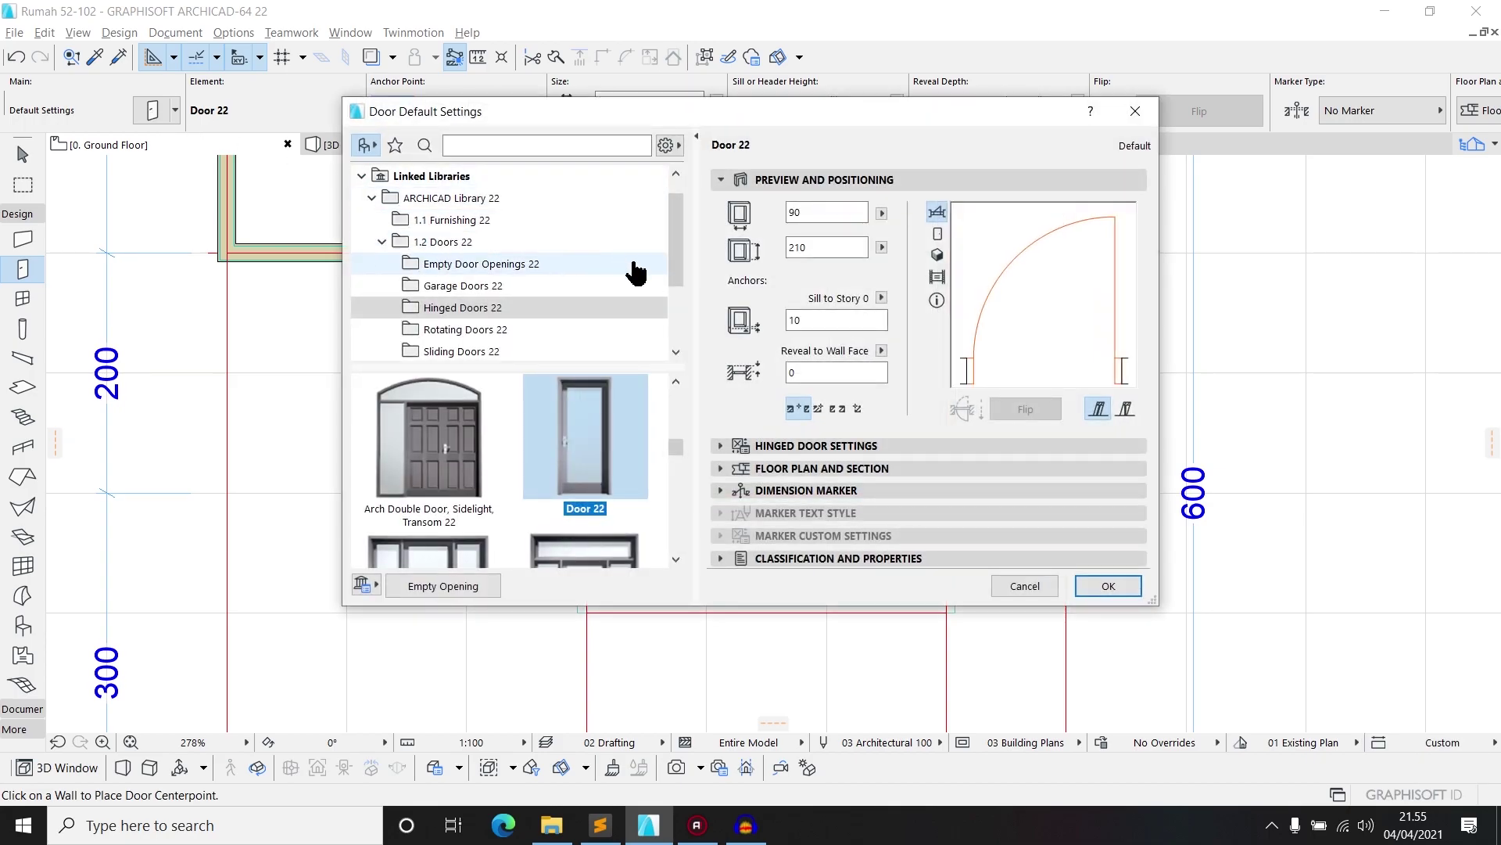
scroll(down, 3)
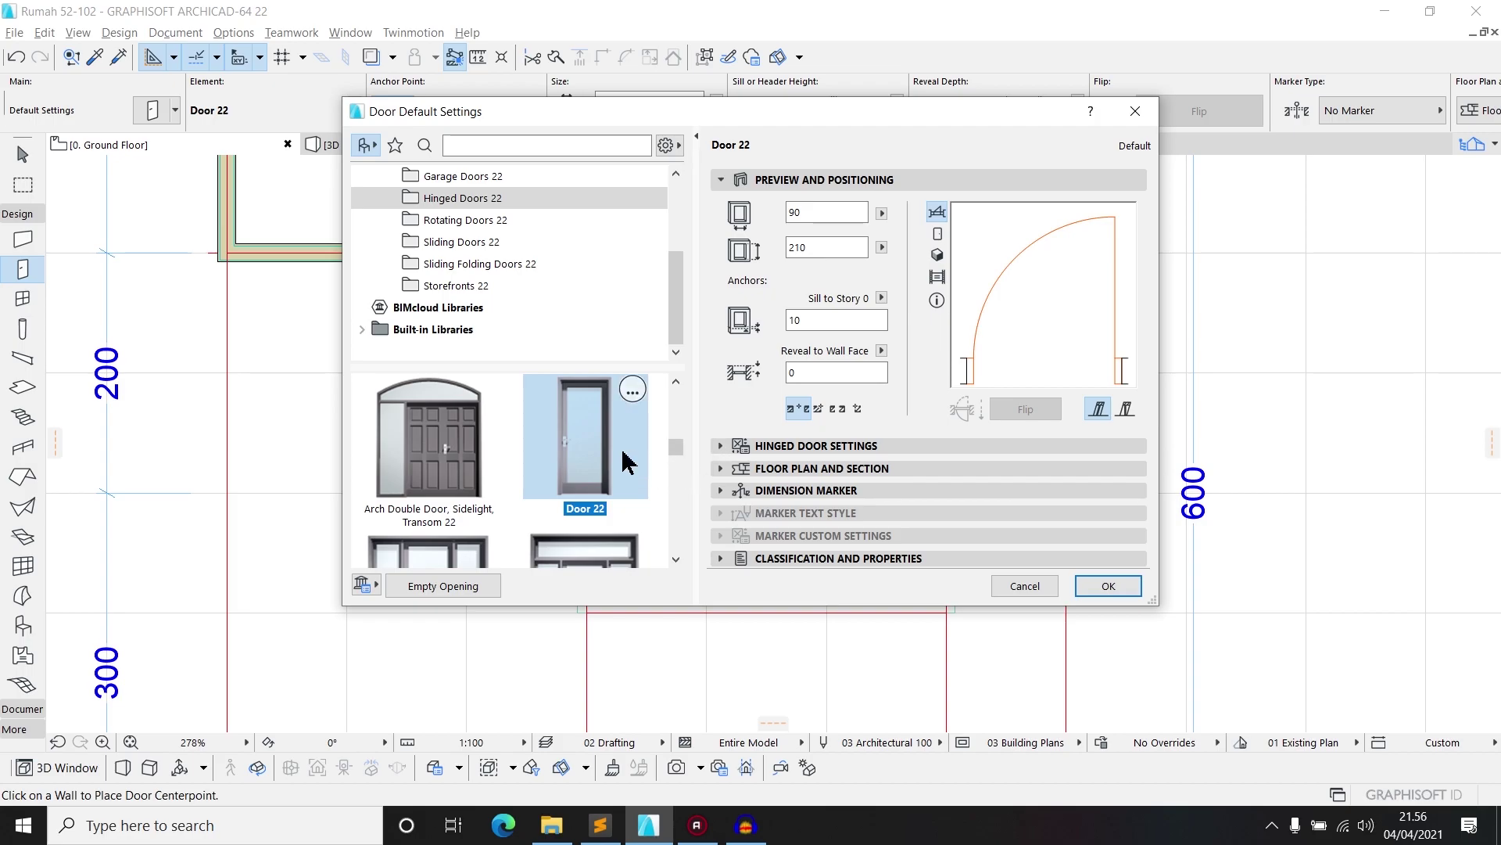
scroll(up, 3)
scroll(up, 3)
scroll(down, 3)
scroll(down, 3)
scroll(up, 3)
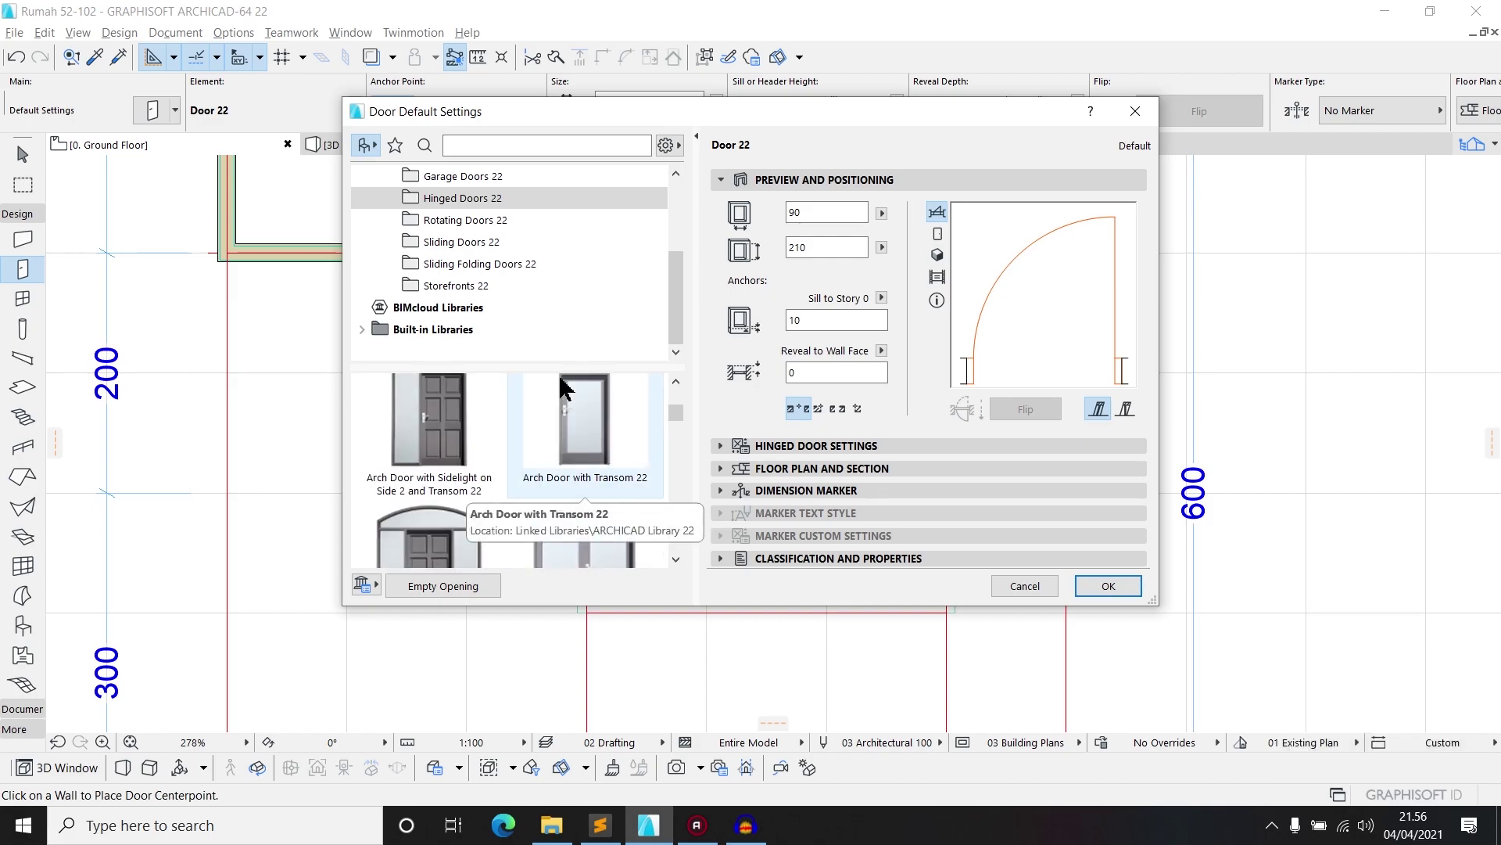
scroll(up, 3)
scroll(down, 3)
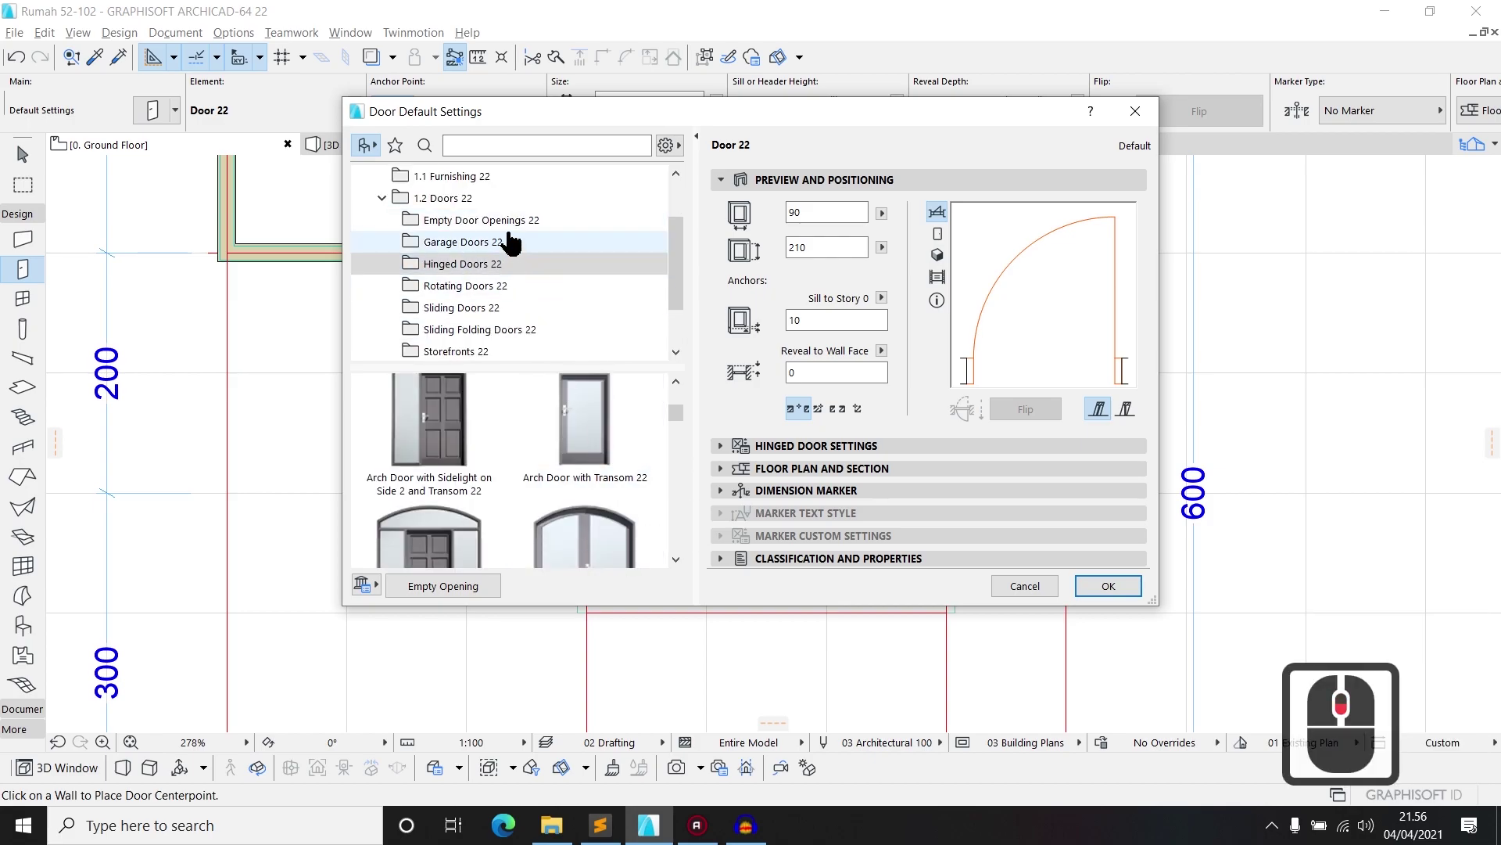
Look through the garage, rotating, sliding and storefront door collections
click(513, 246)
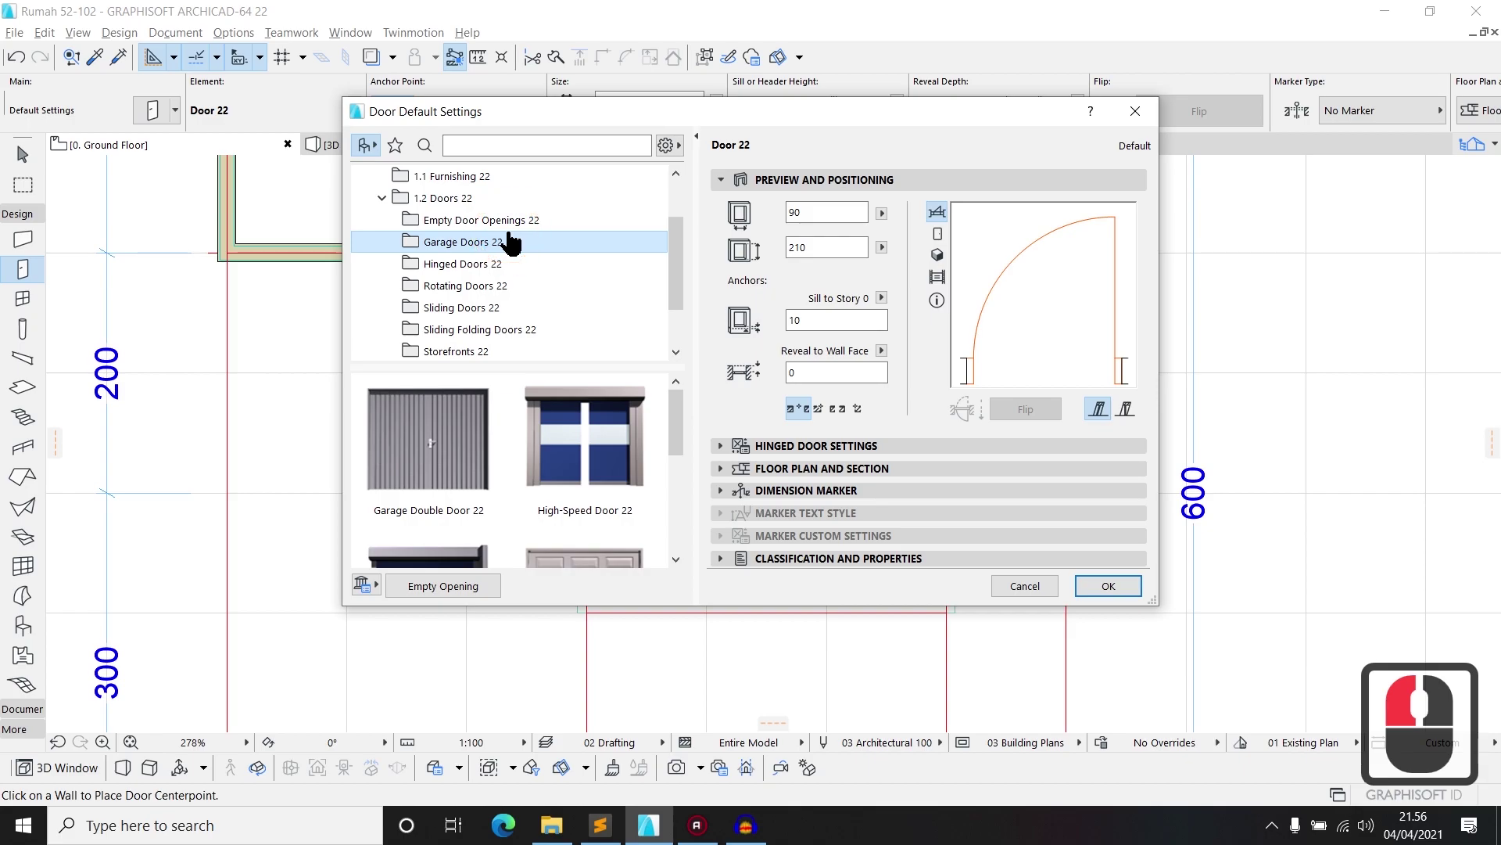
click(531, 298)
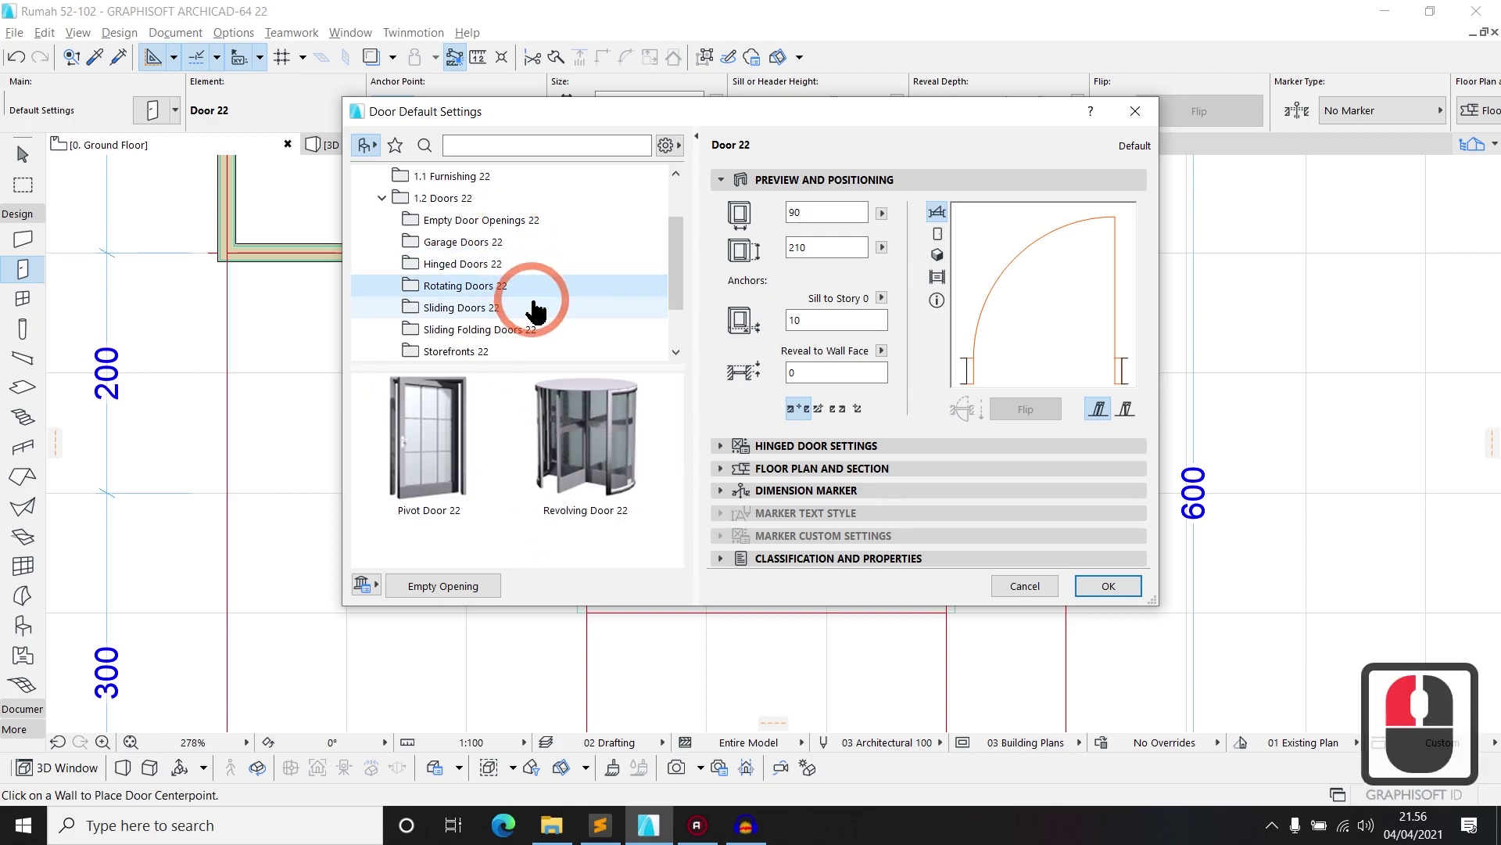
click(540, 321)
drag(540, 320, 547, 344)
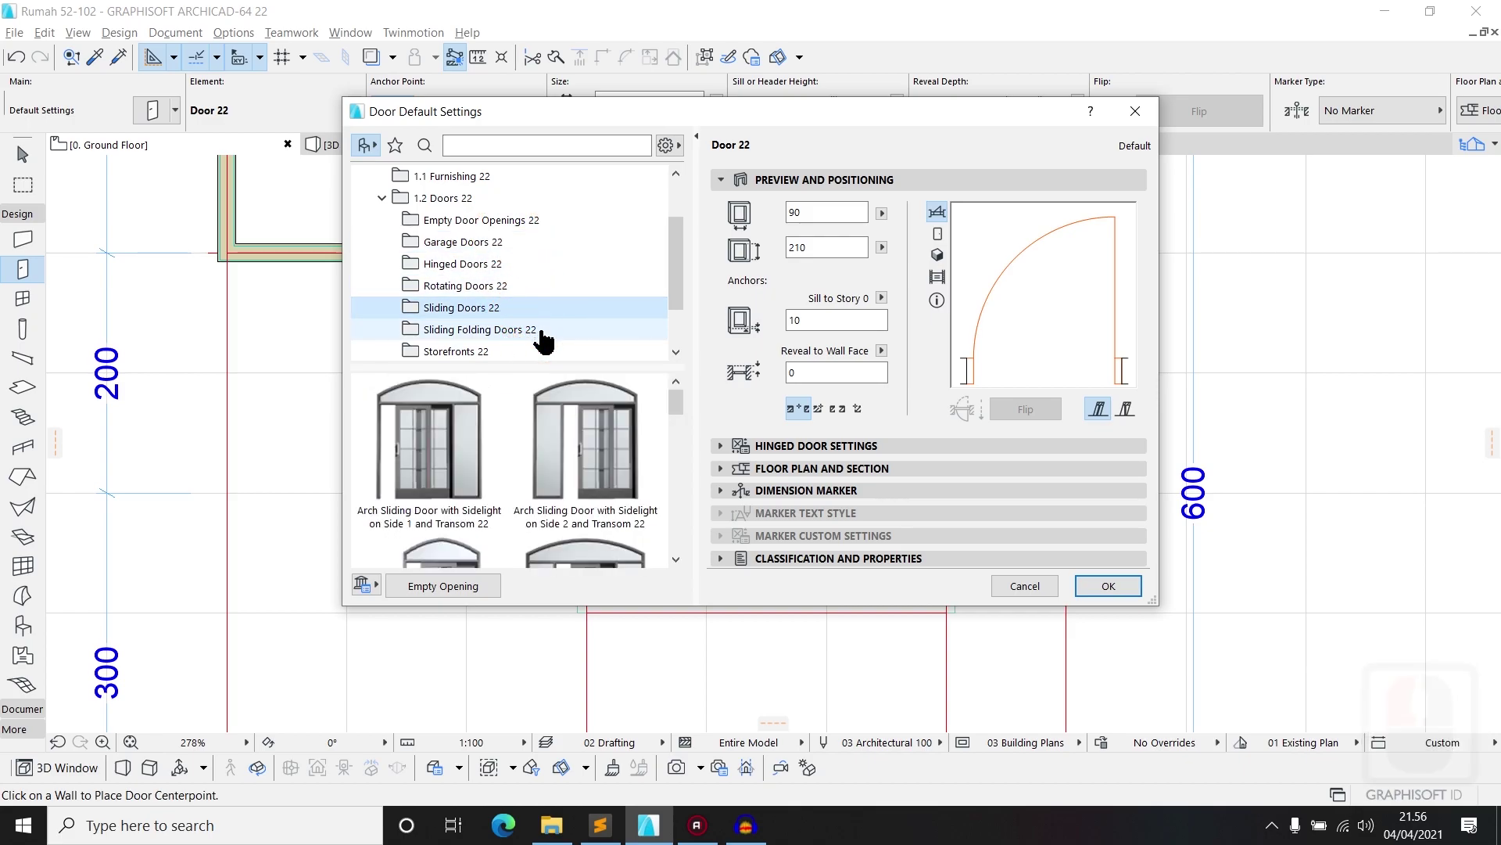
drag(546, 344, 549, 349)
click(552, 359)
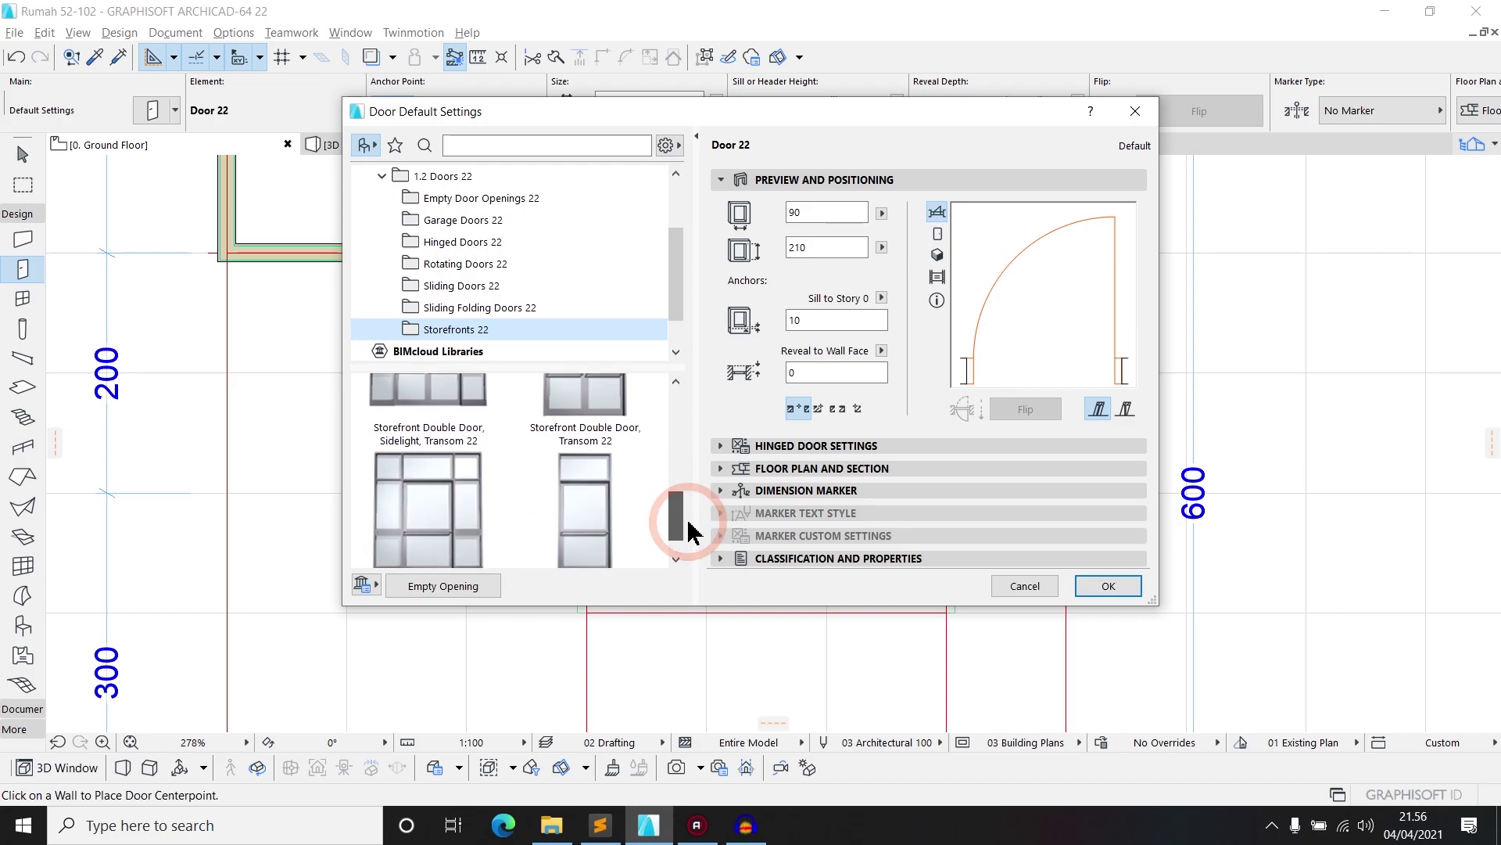
Select Door 22 from the Hinged Doors 22 collection as the door to place
click(713, 425)
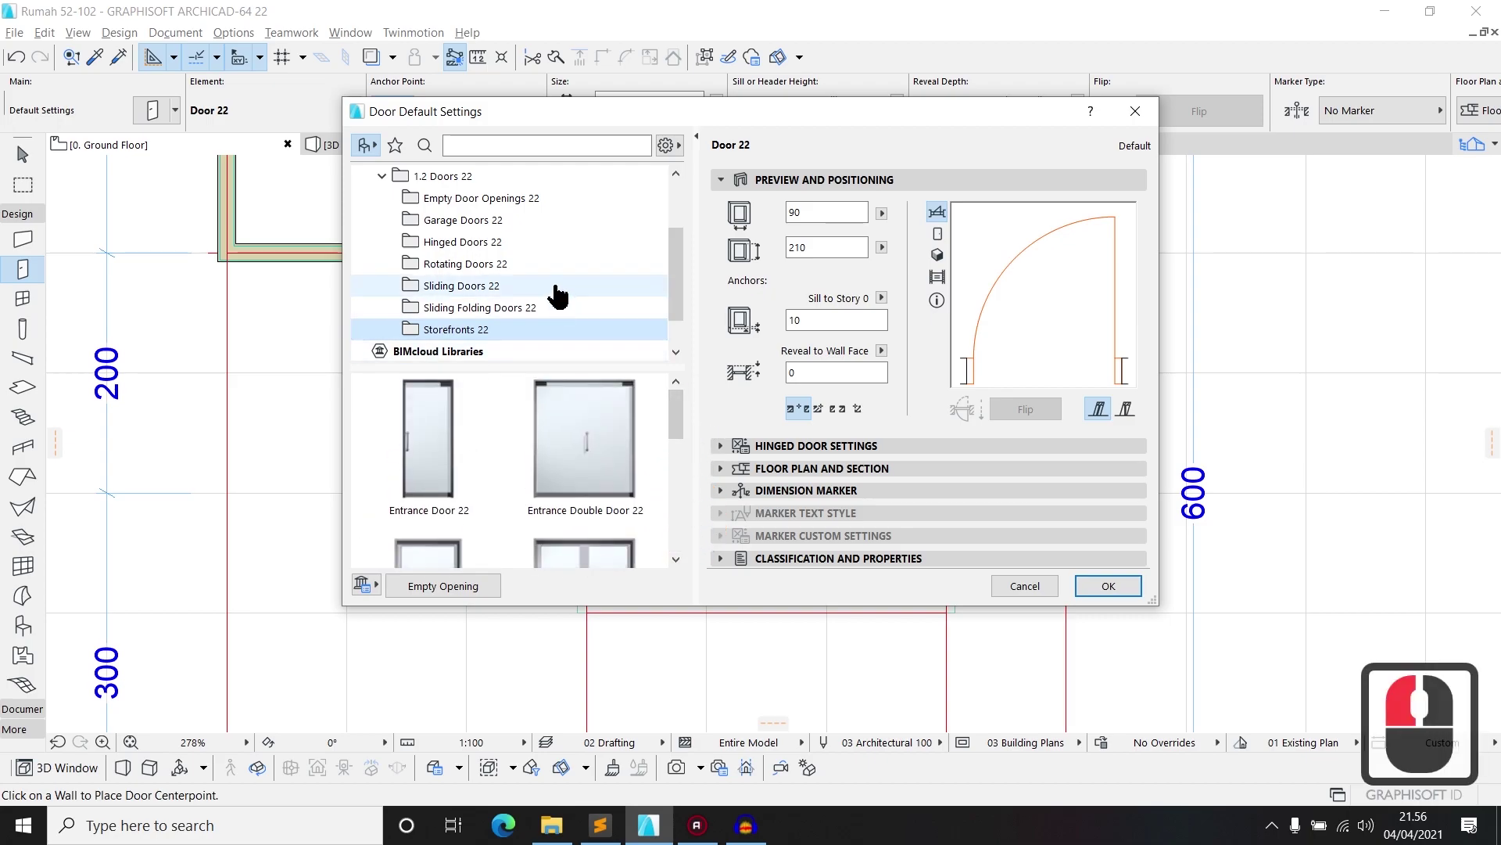
scroll(up, 3)
scroll(down, 3)
middle_click(561, 298)
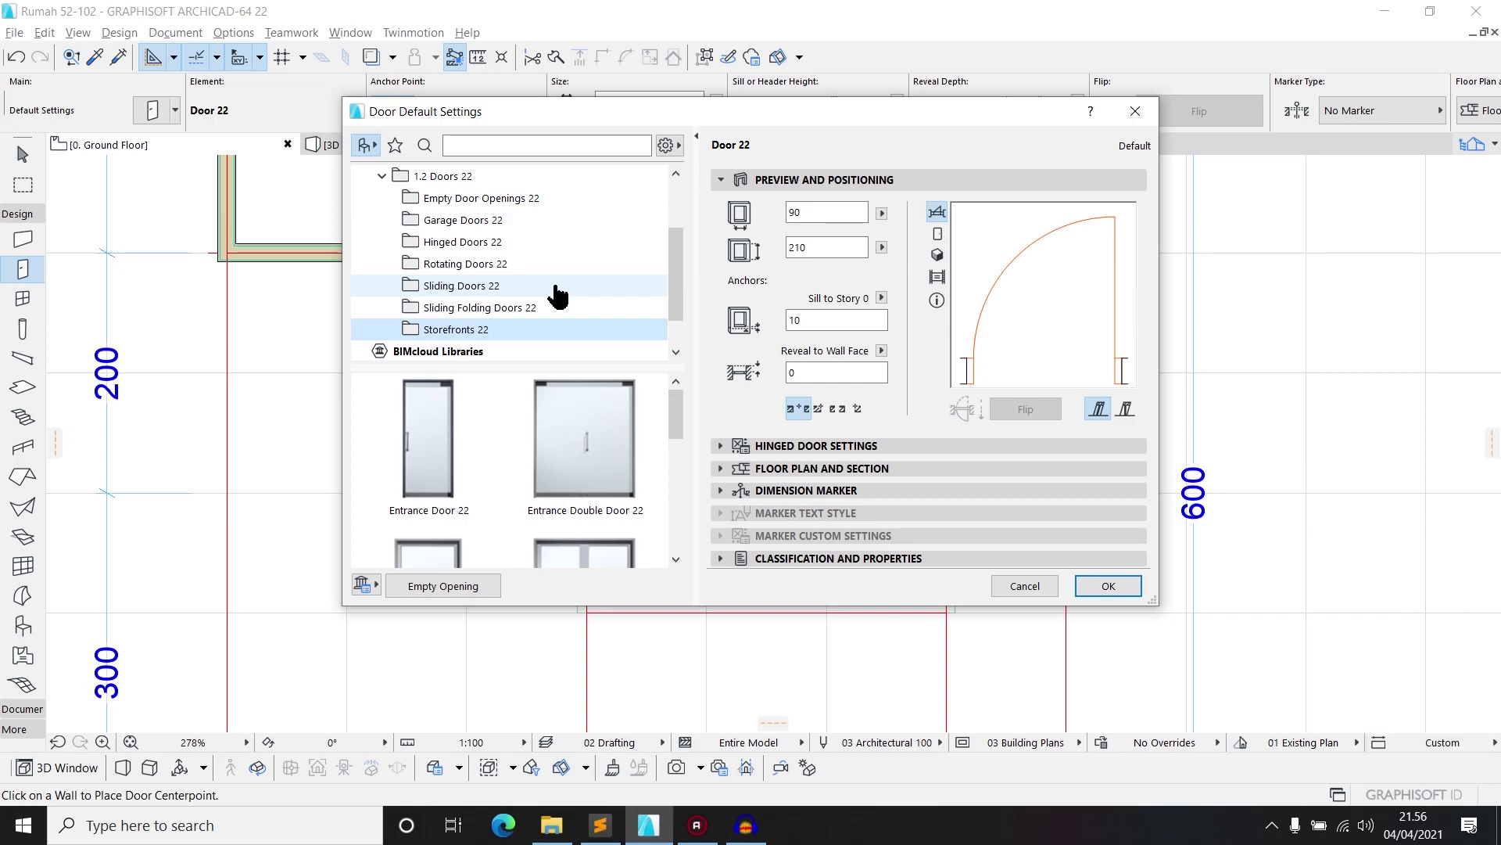
drag(564, 256, 564, 256)
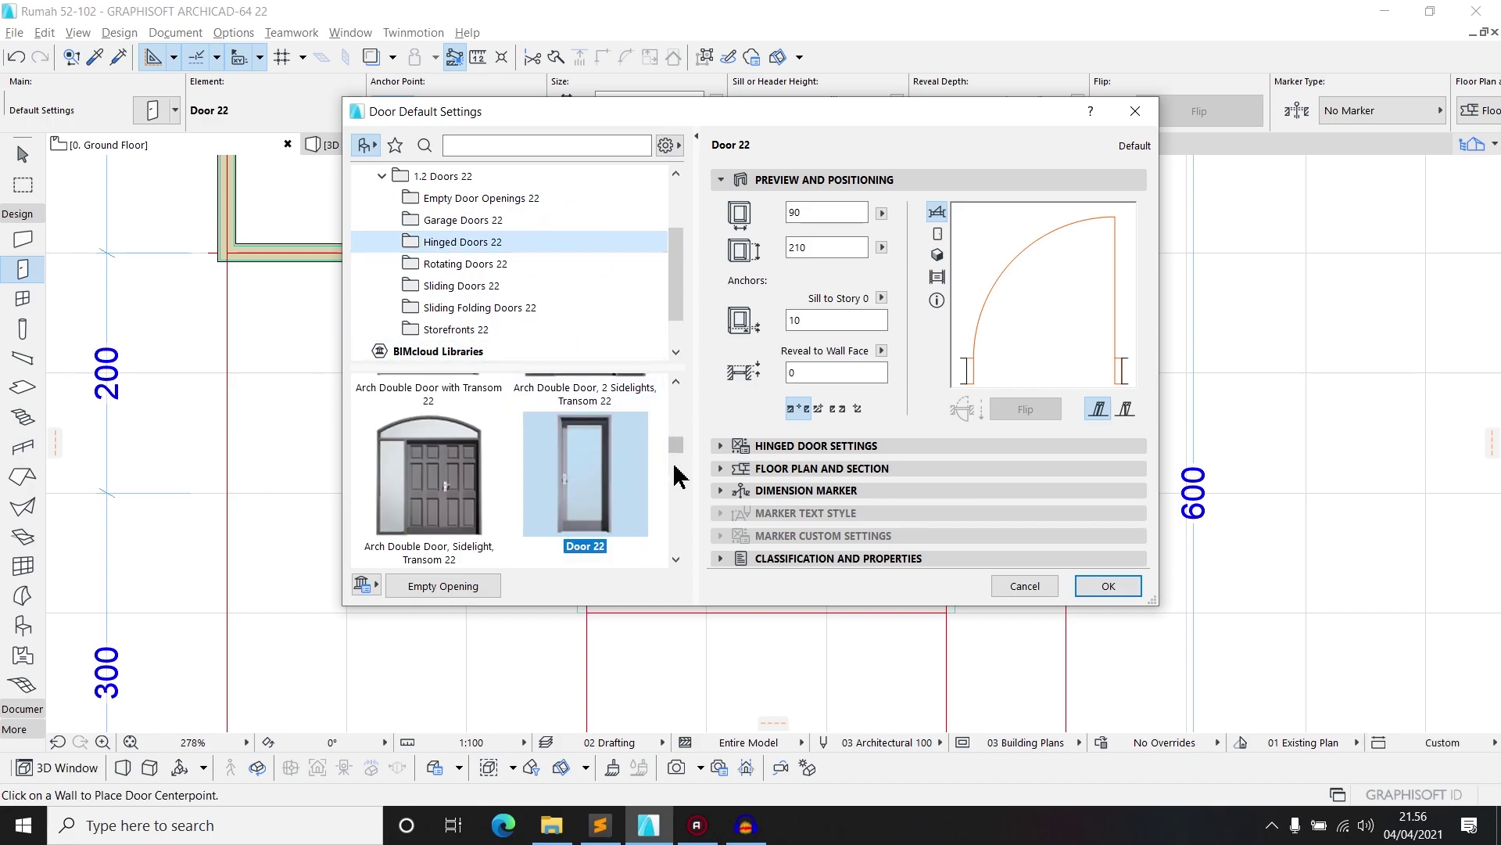
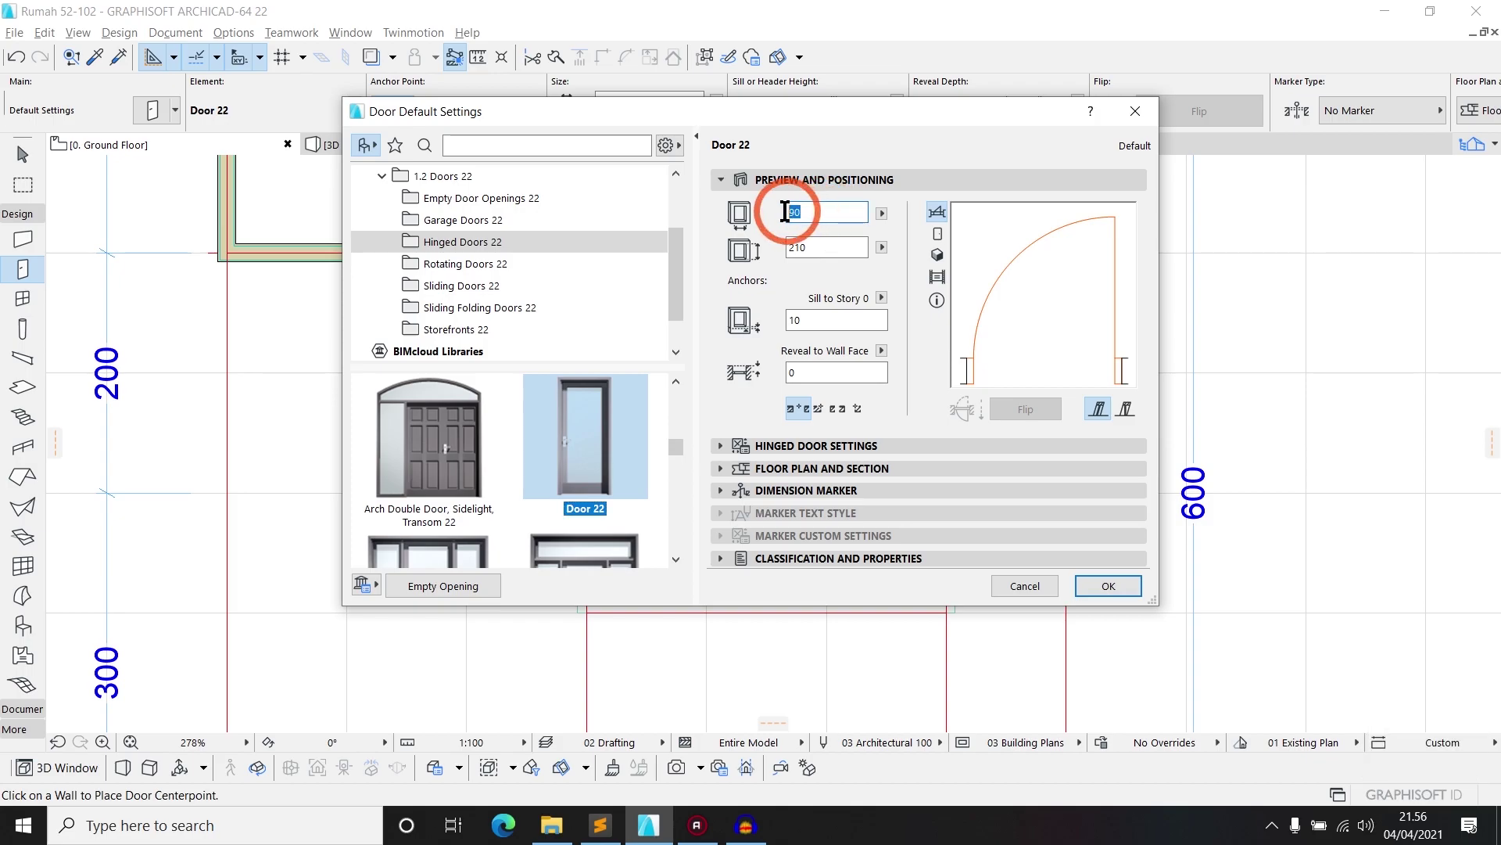
Place Door 22 in the ground-floor wall and review it in the 3D window
click(781, 227)
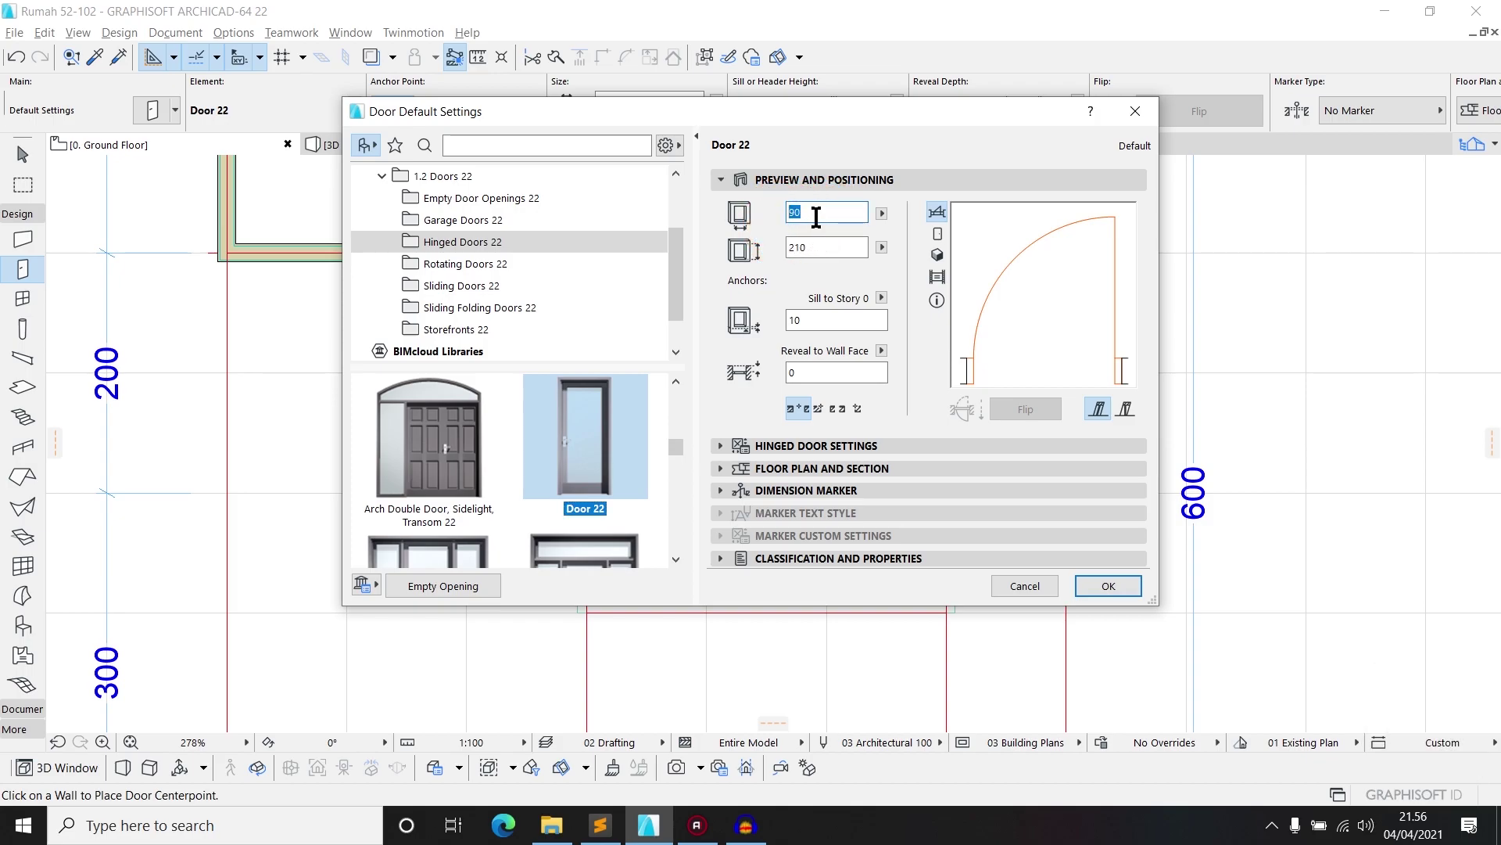
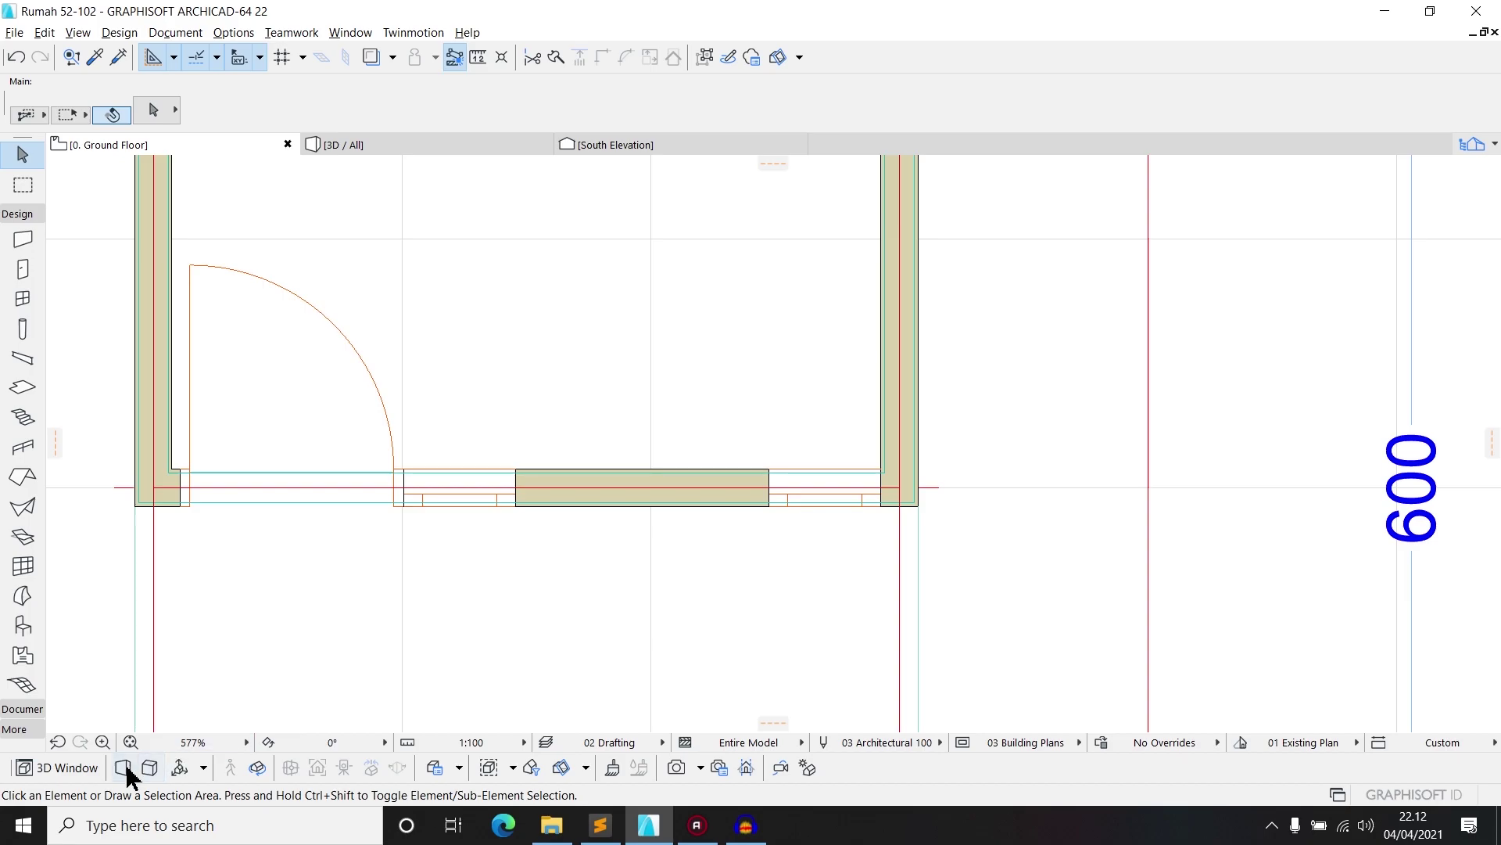
click(131, 777)
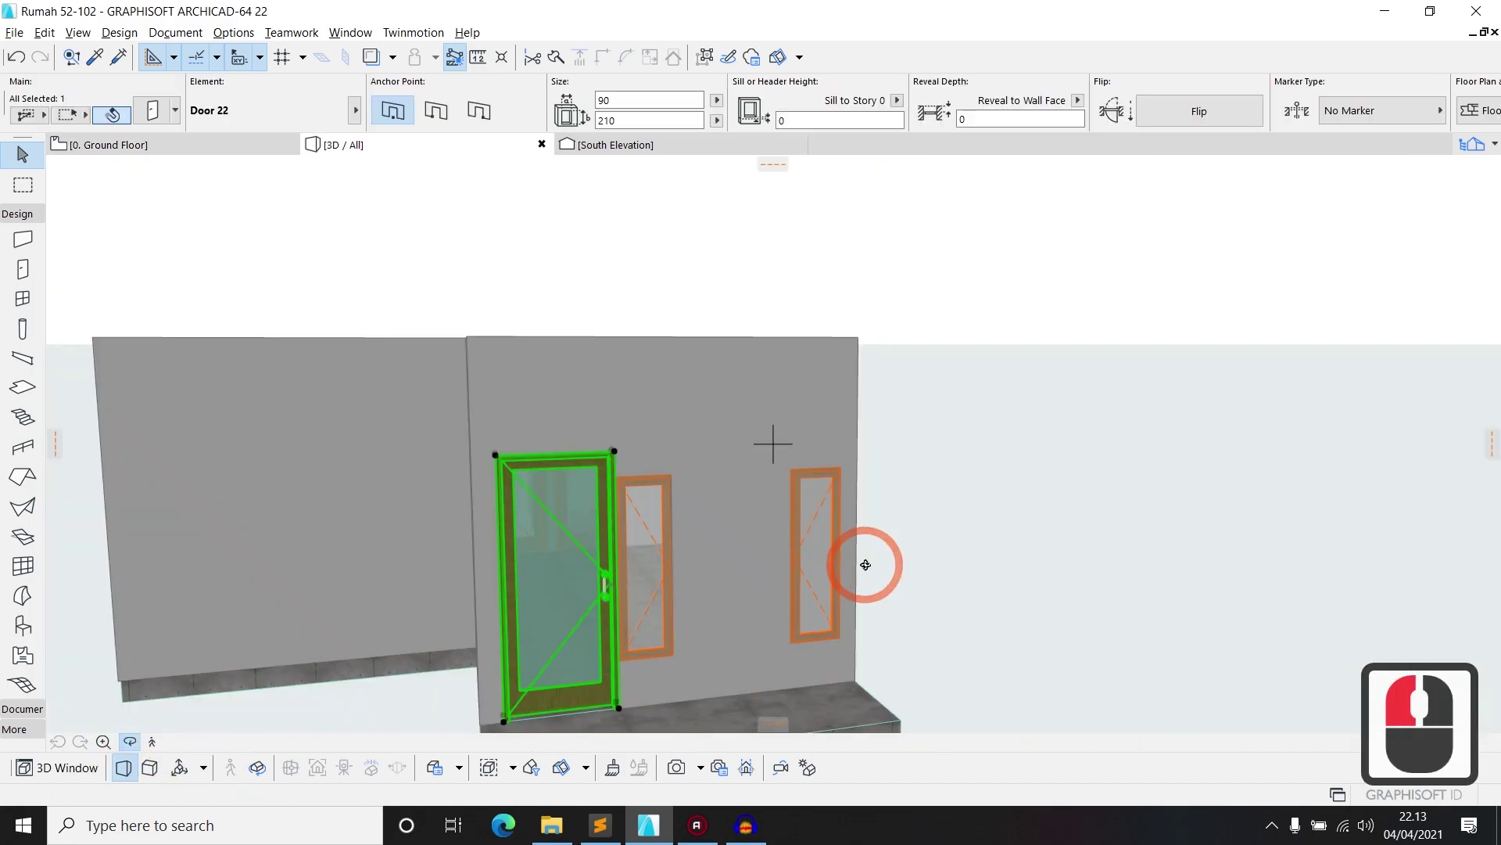